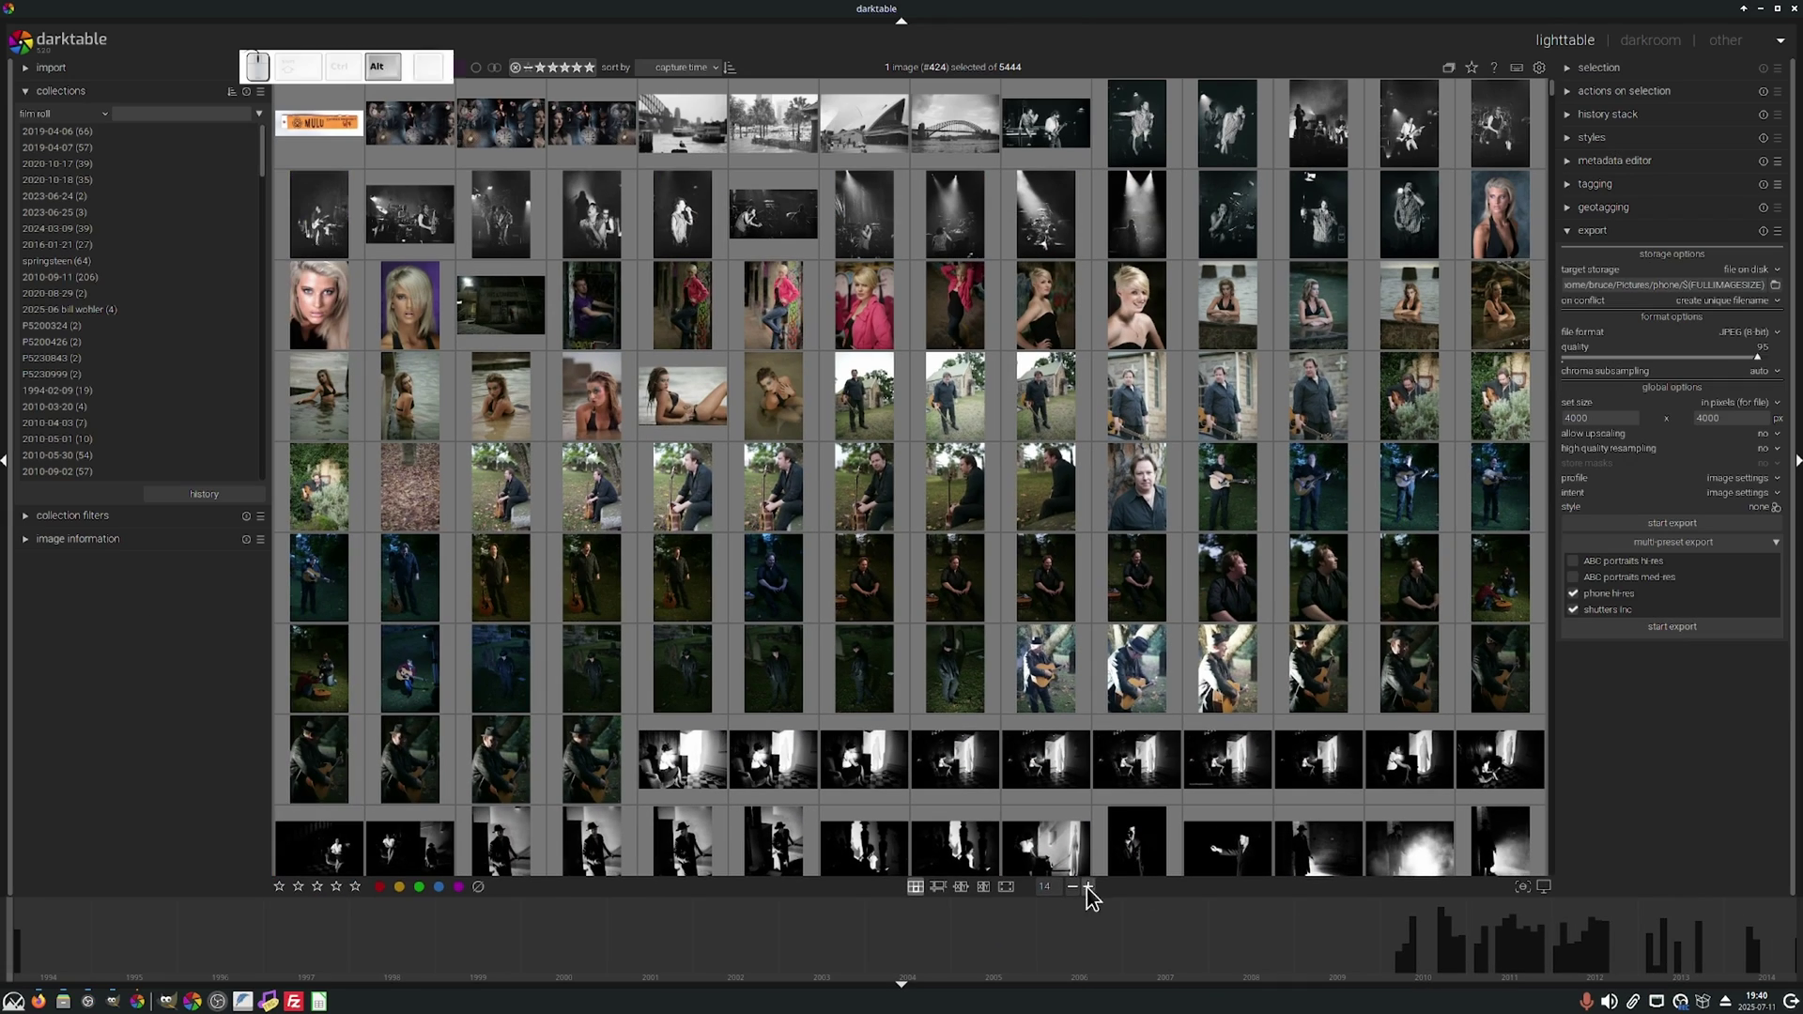
Increase the number of thumbnails shown per lighttable row.
left_click(1095, 891)
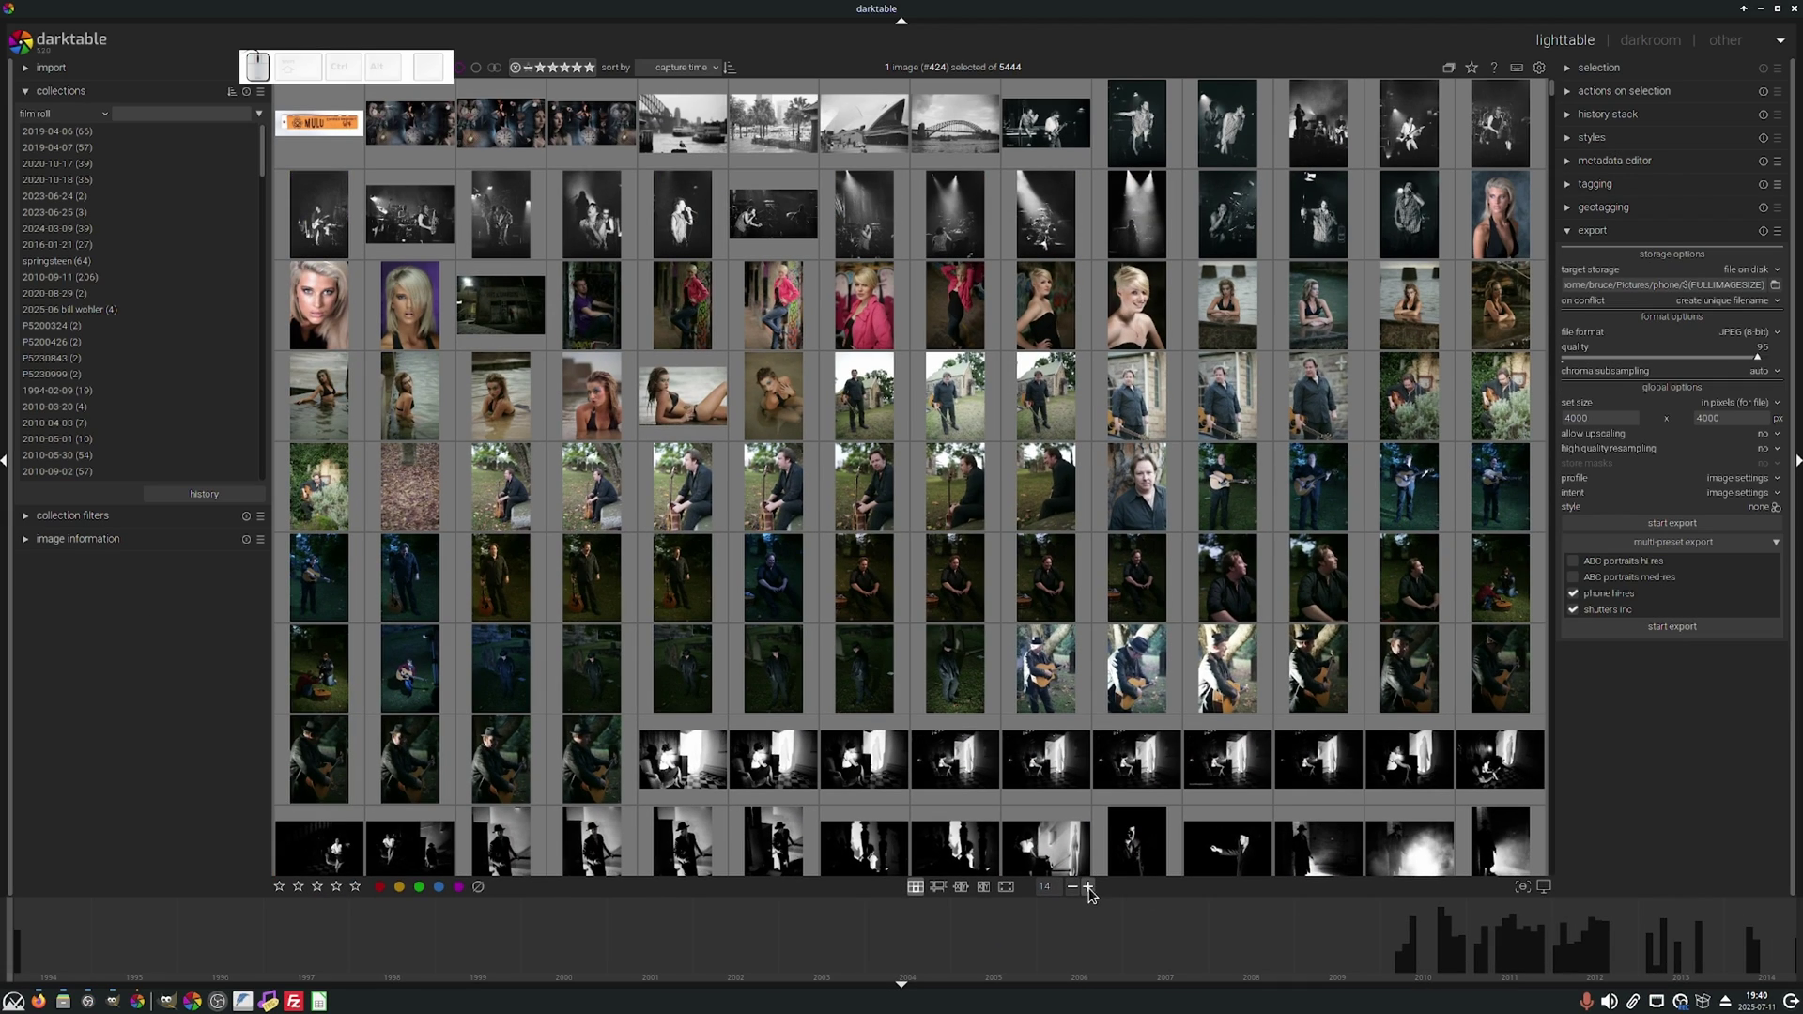
left_click(1074, 898)
left_click(1075, 891)
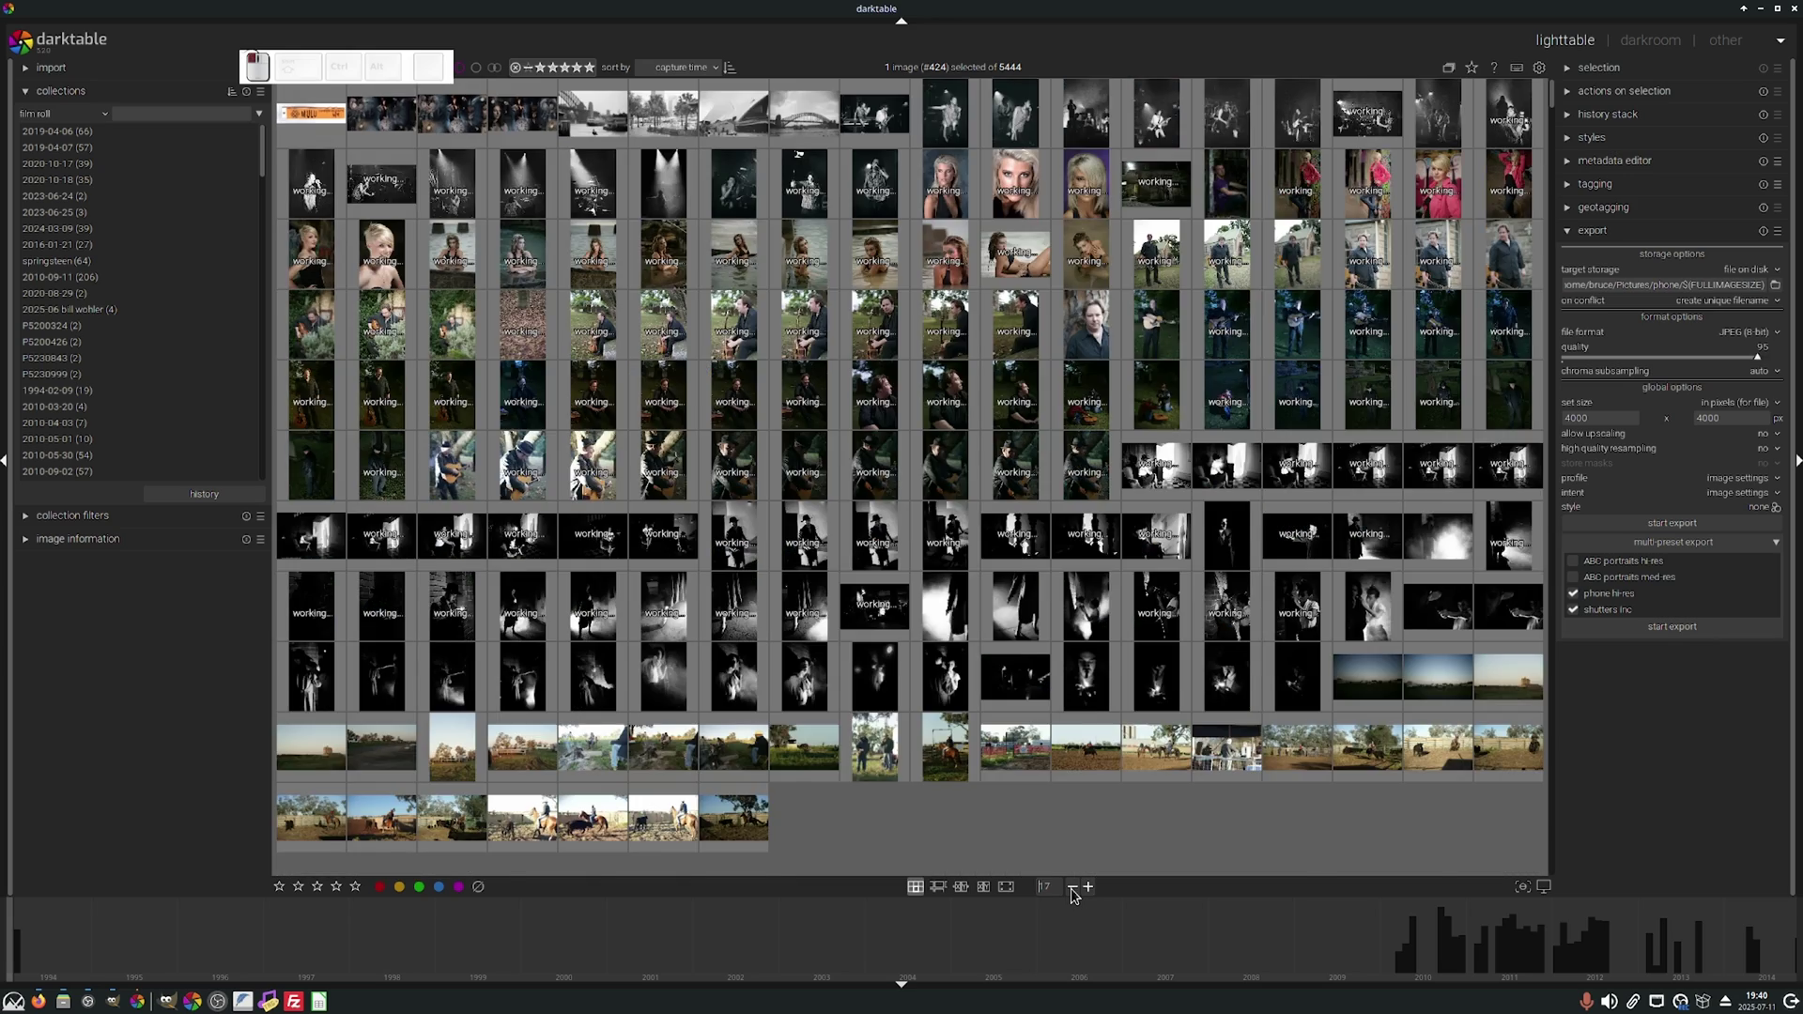
Reduce the thumbnails per row again for fewer, larger previews.
key("alt+Tab")
left_click(1094, 892)
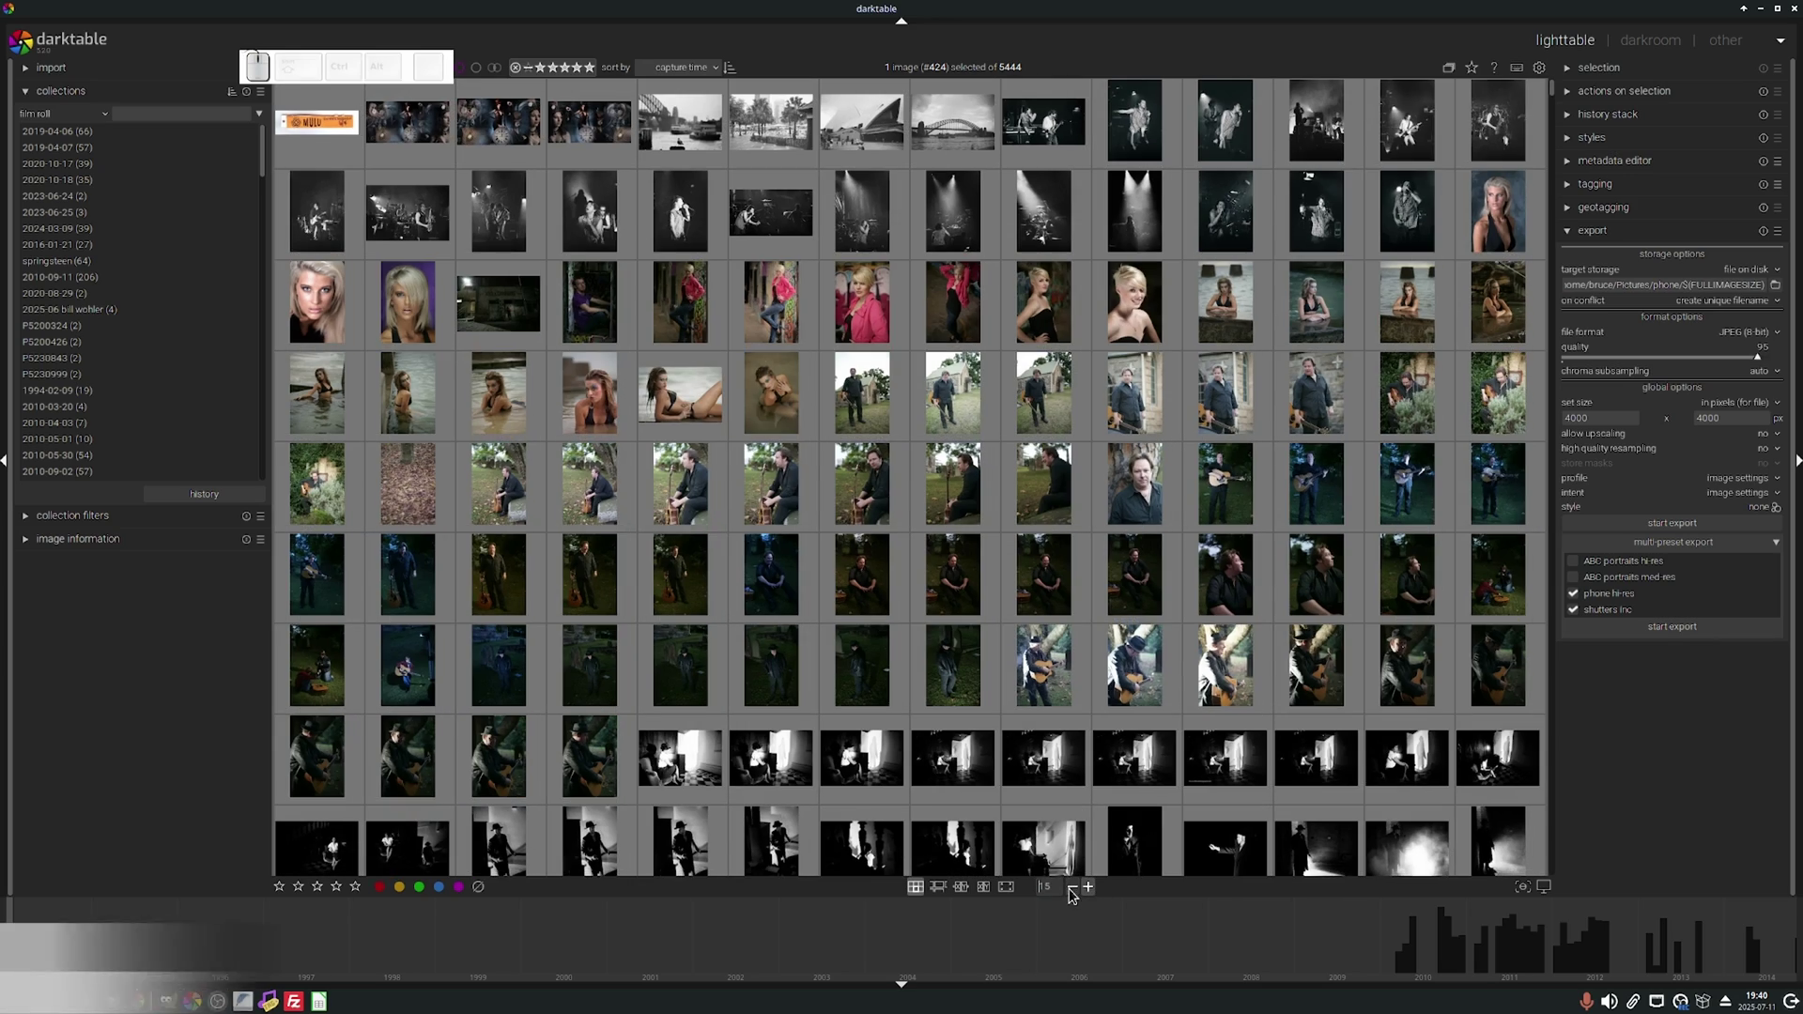
double_click(1073, 898)
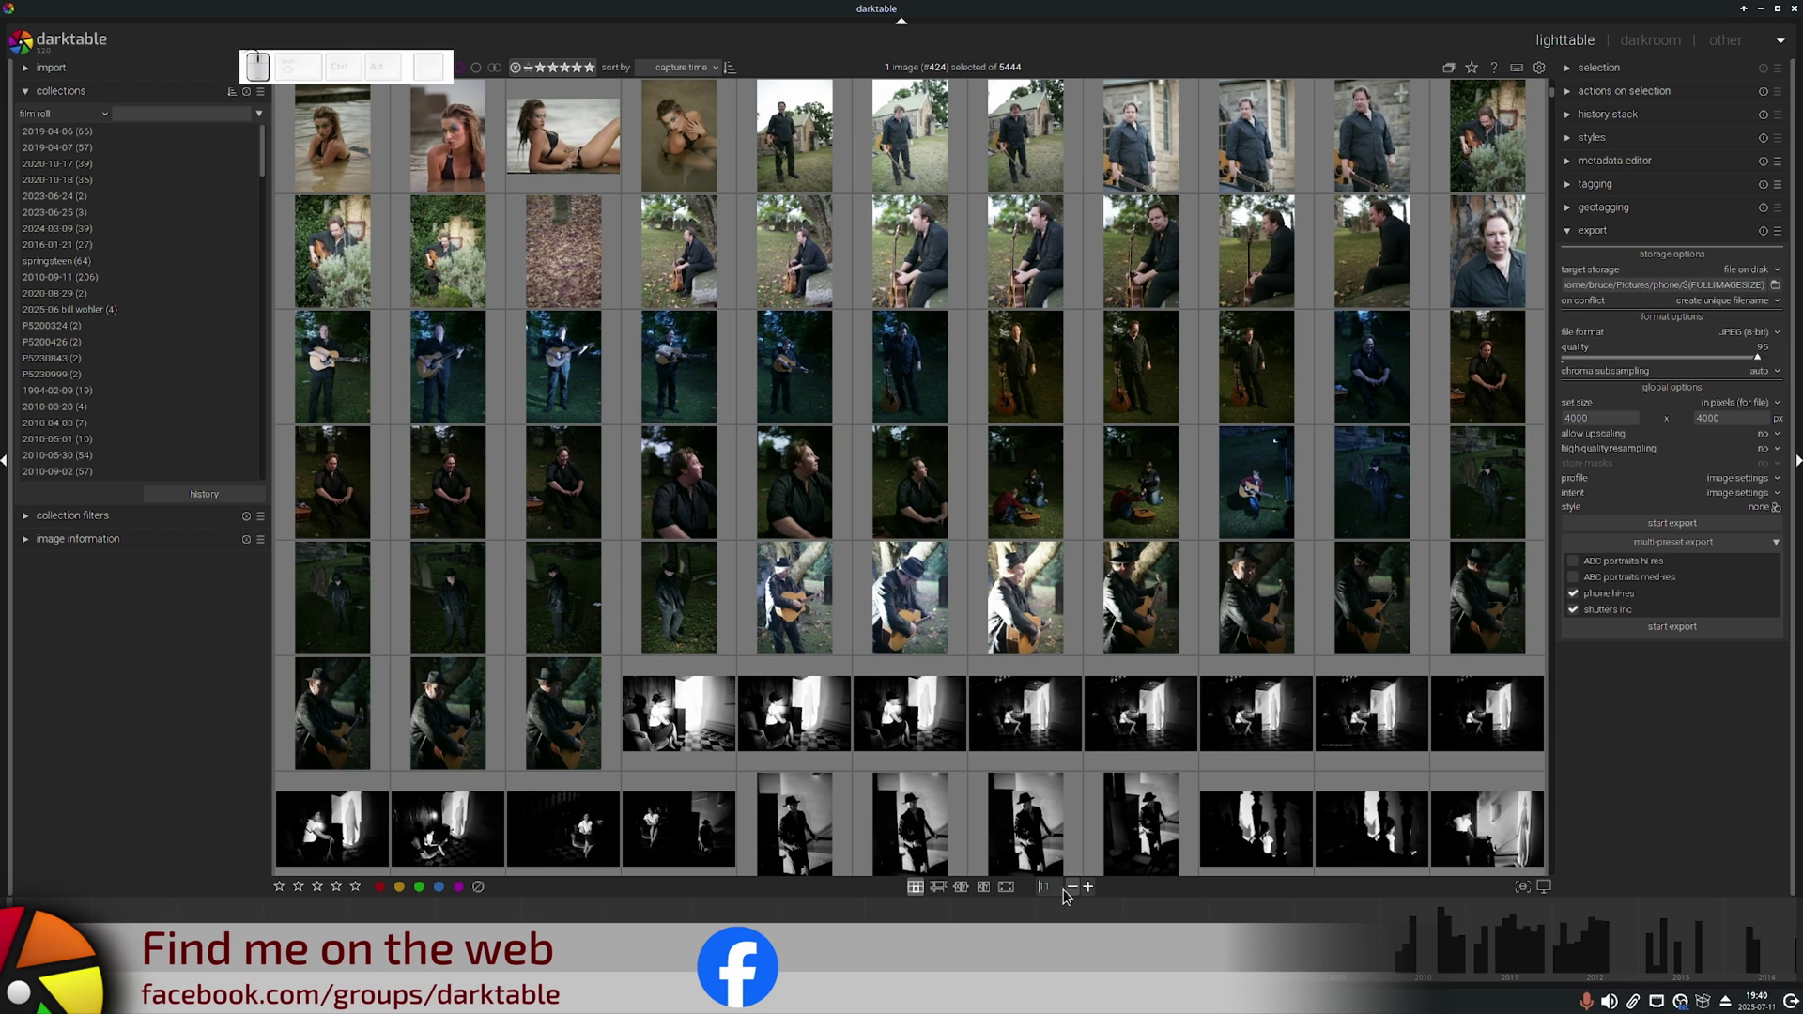
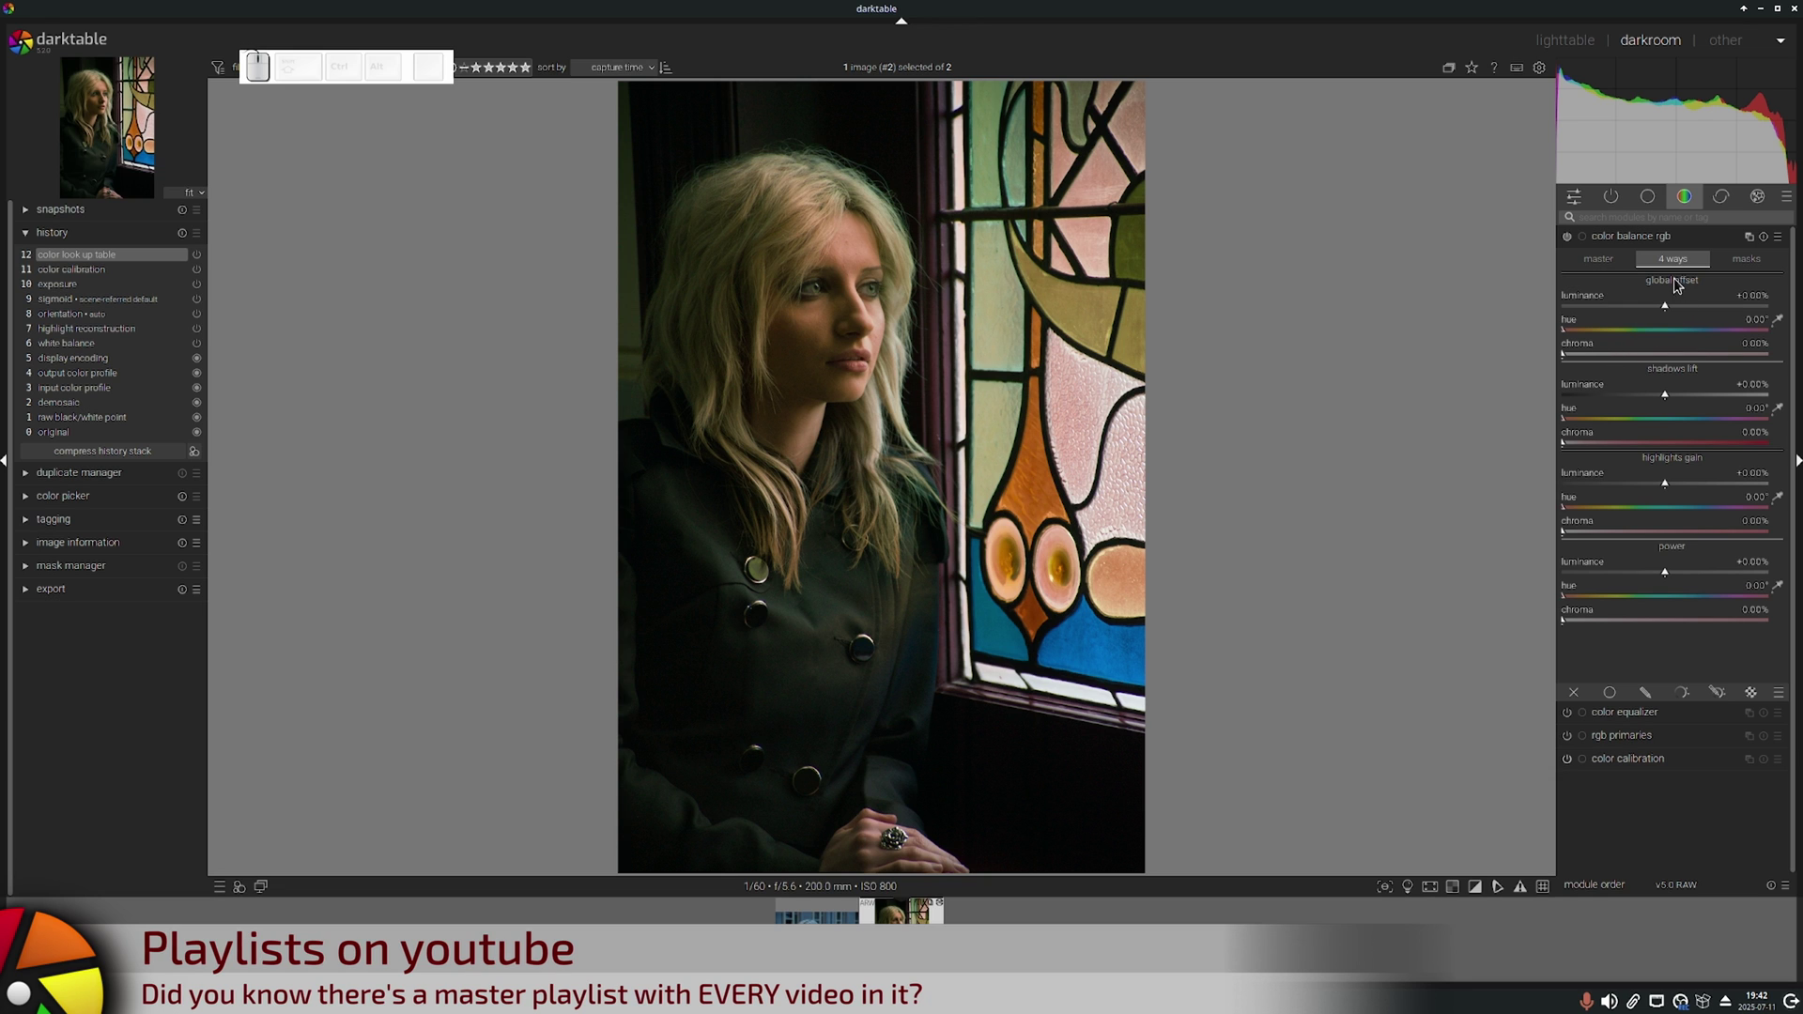
Sample the portrait for global offset hue, first the opposite color, then the actual color.
left_click(1650, 357)
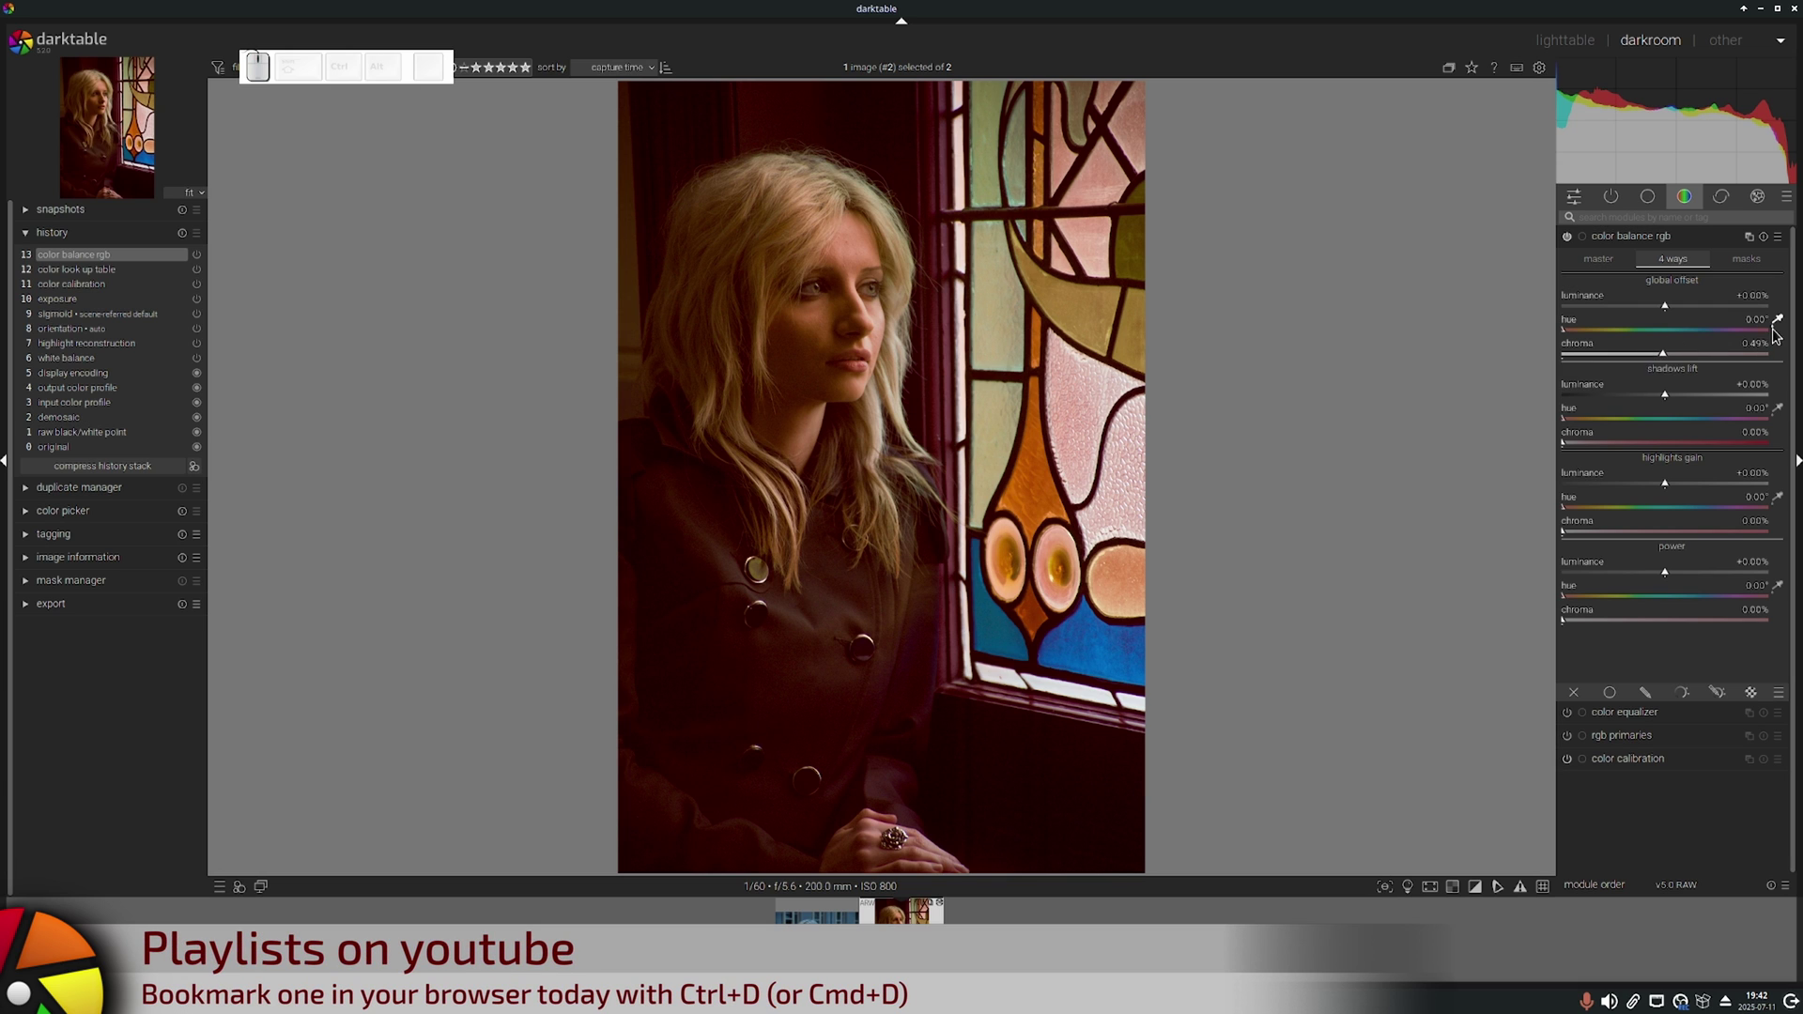
left_click(1782, 329)
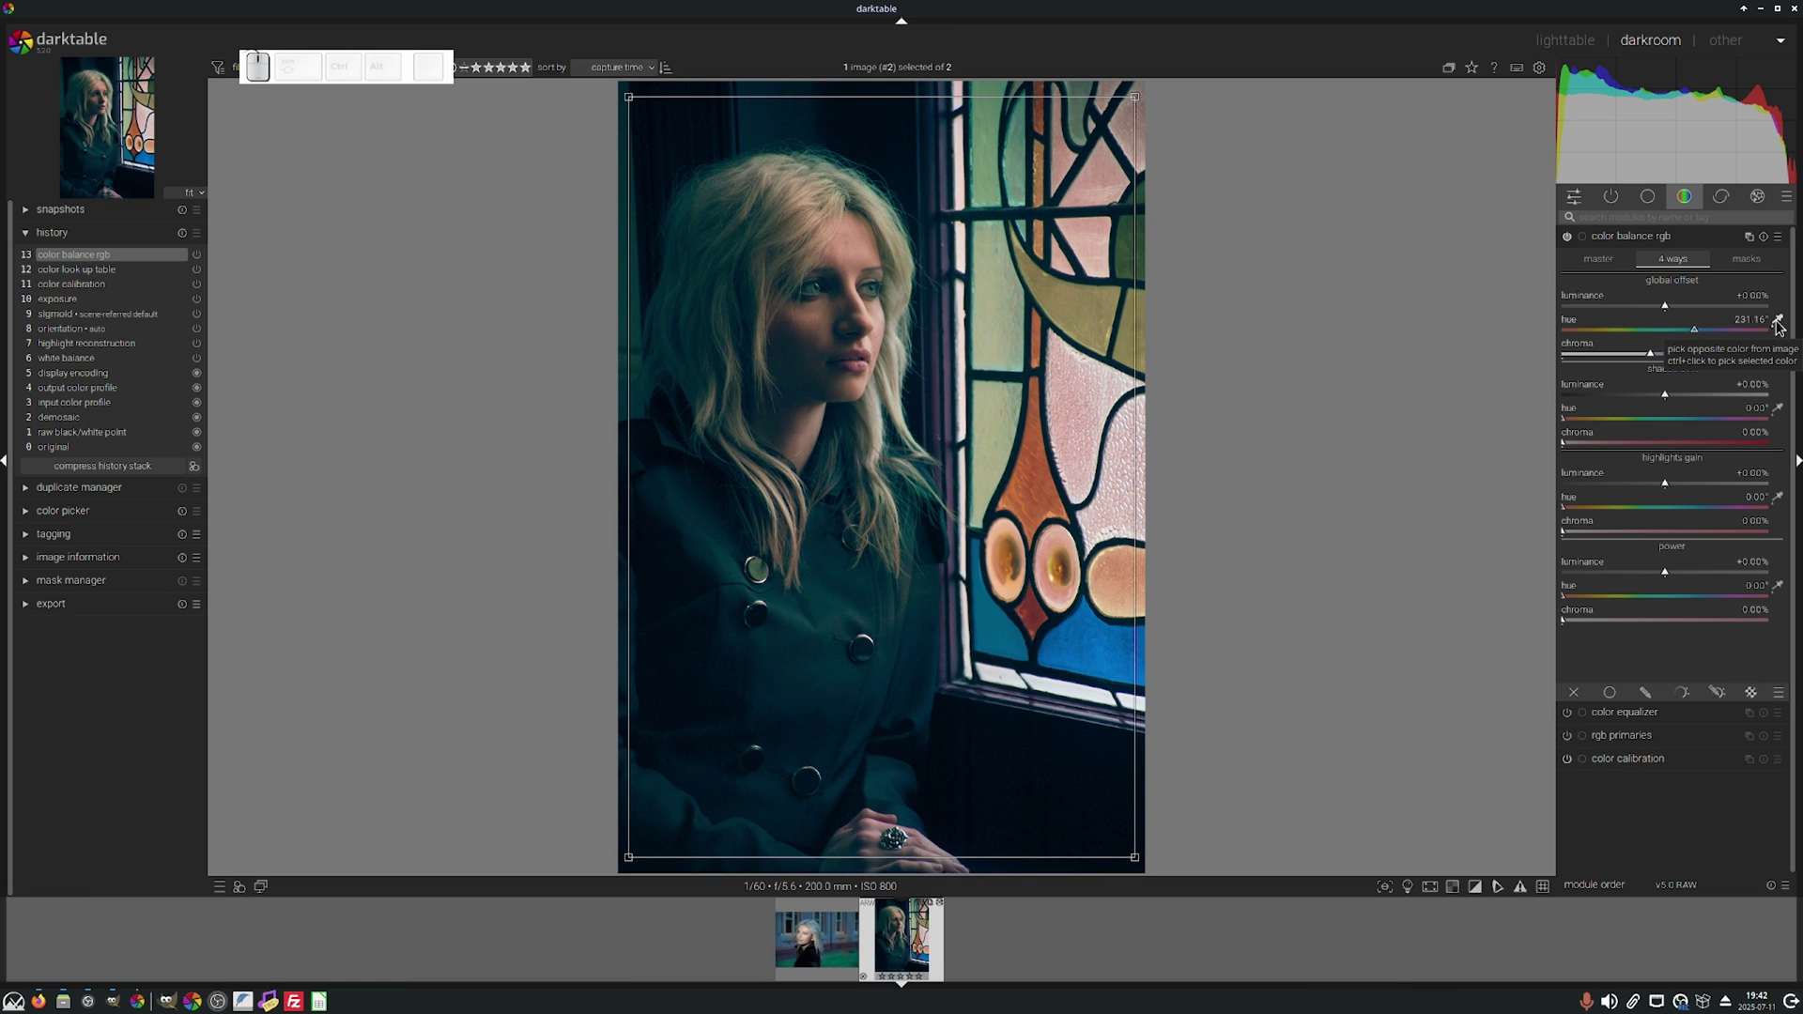
left_click(1782, 327)
left_click(1781, 324)
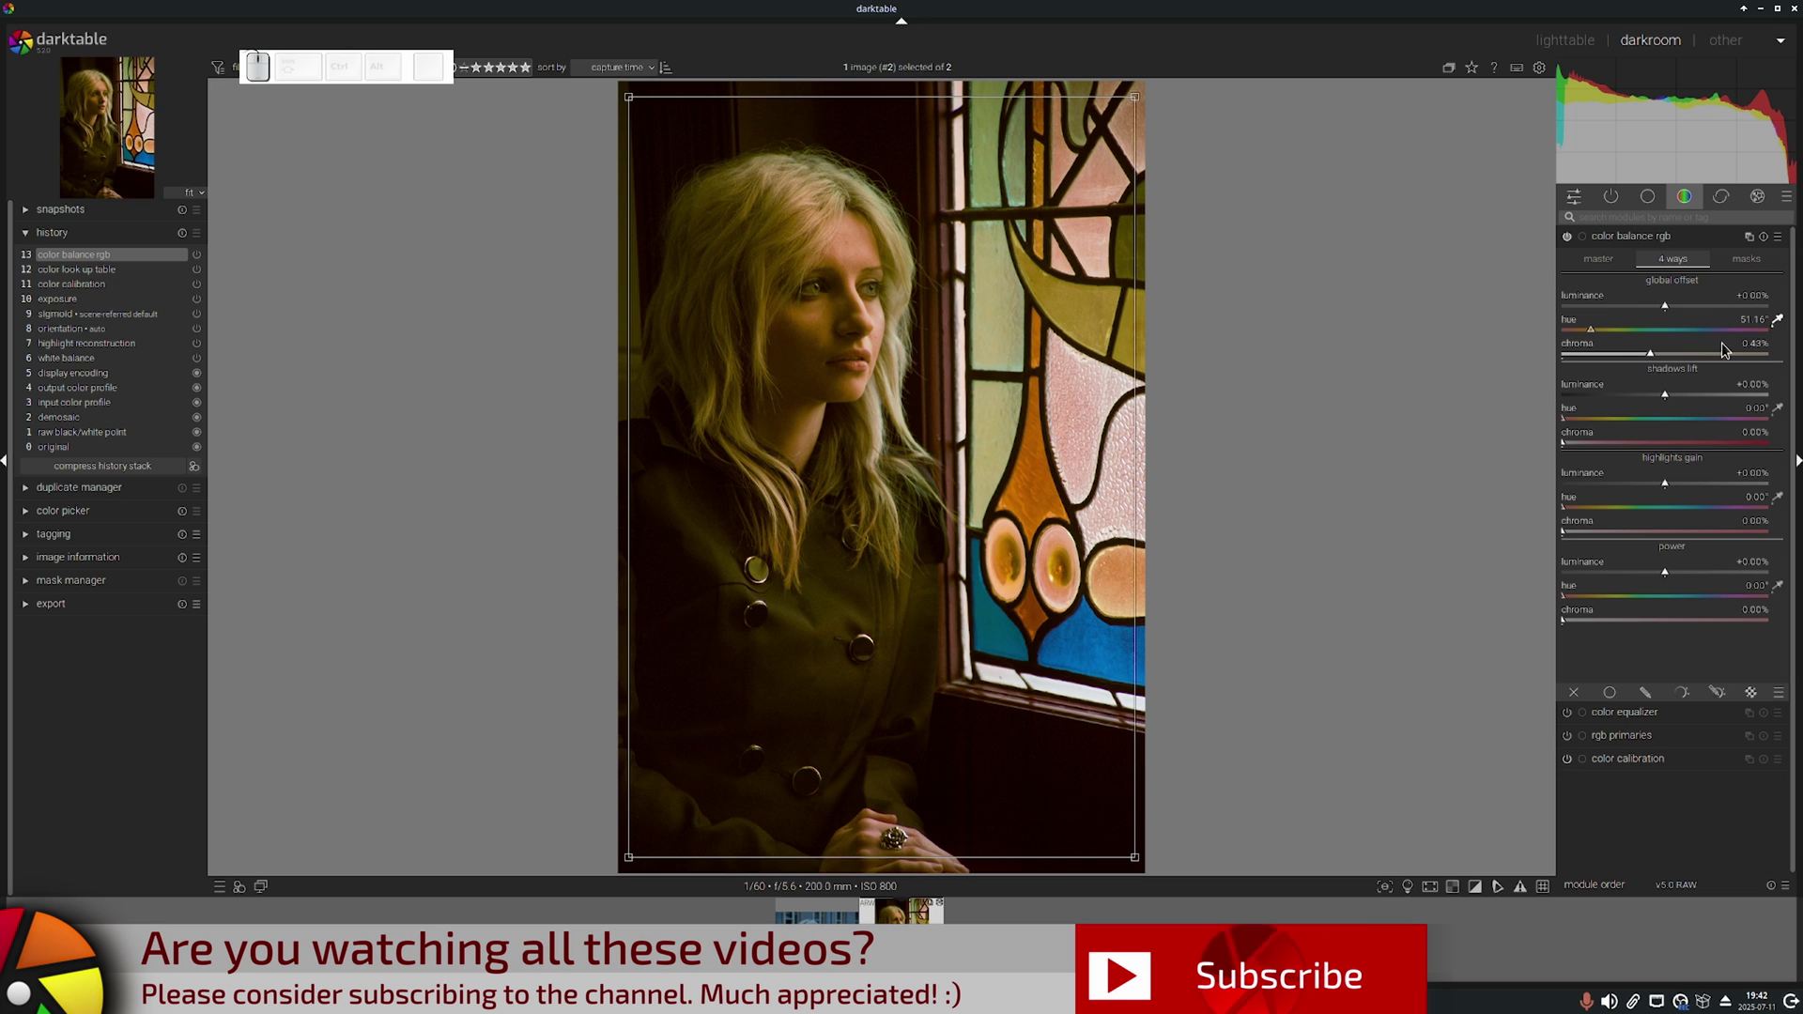
Re-pick opposite then actual color, leaving the offset hue on a warm yellow tint.
left_click(1781, 320)
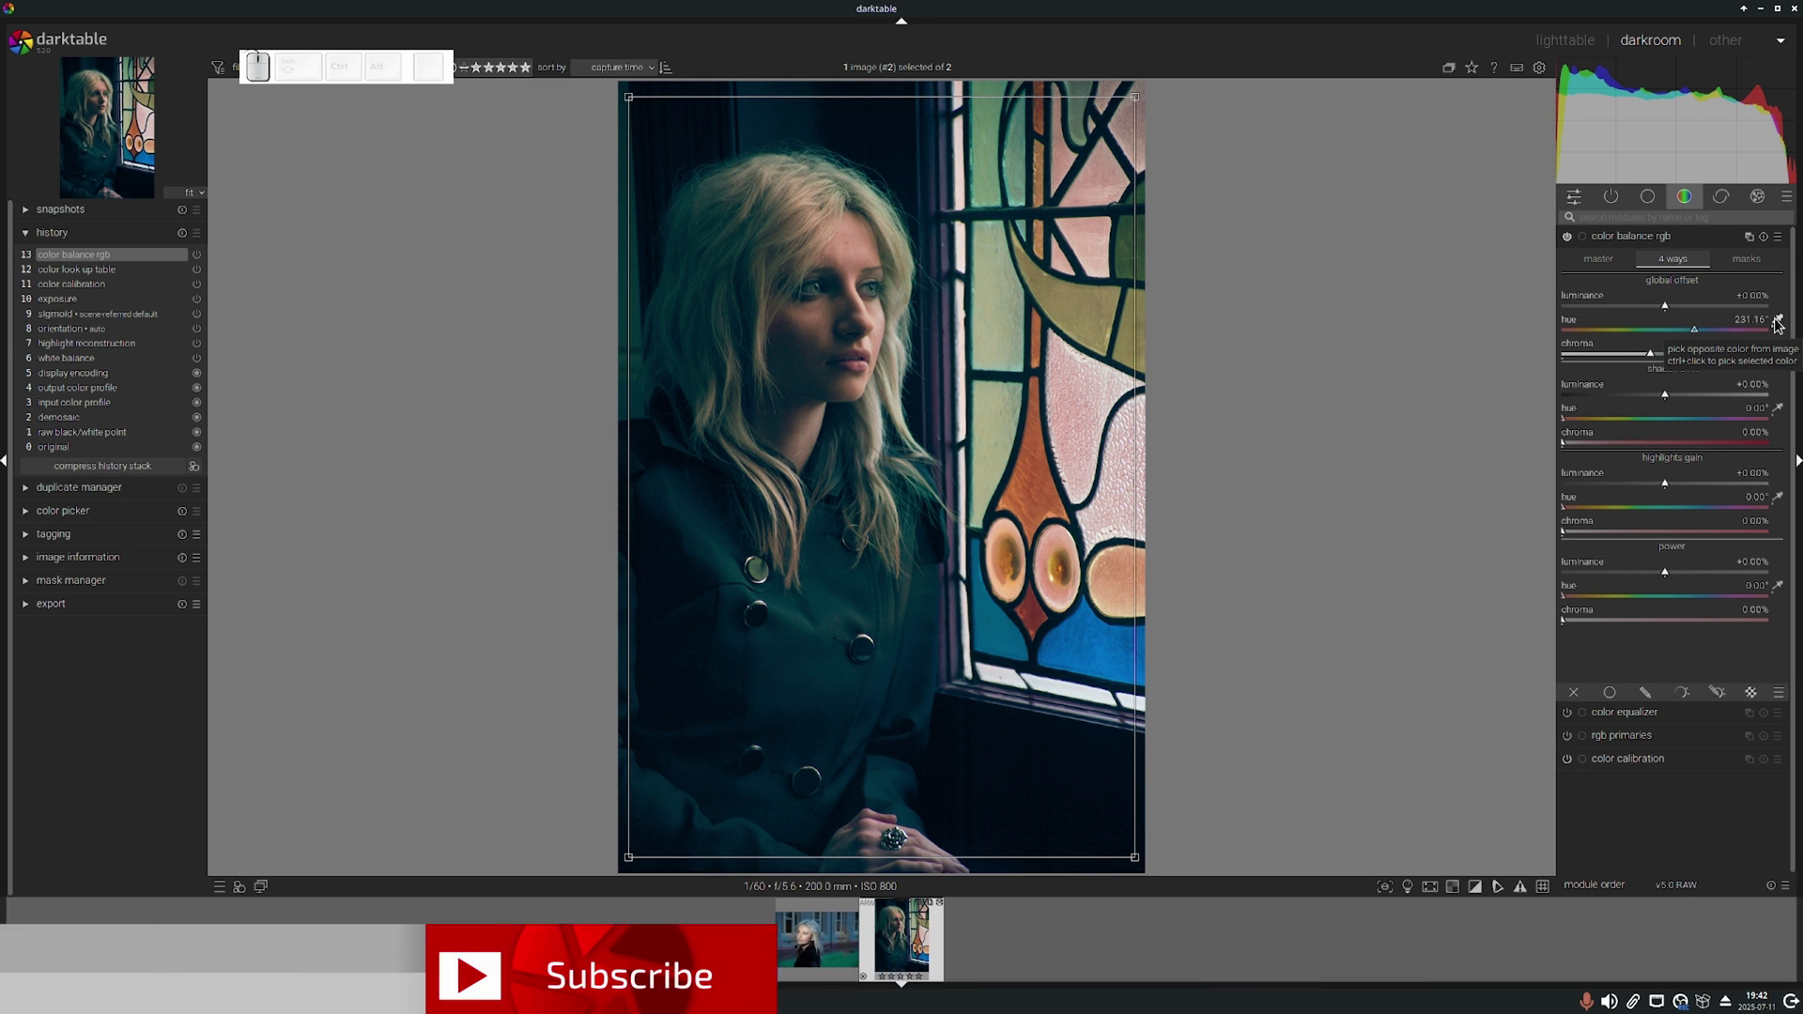
left_click(1779, 321)
left_click(1779, 322)
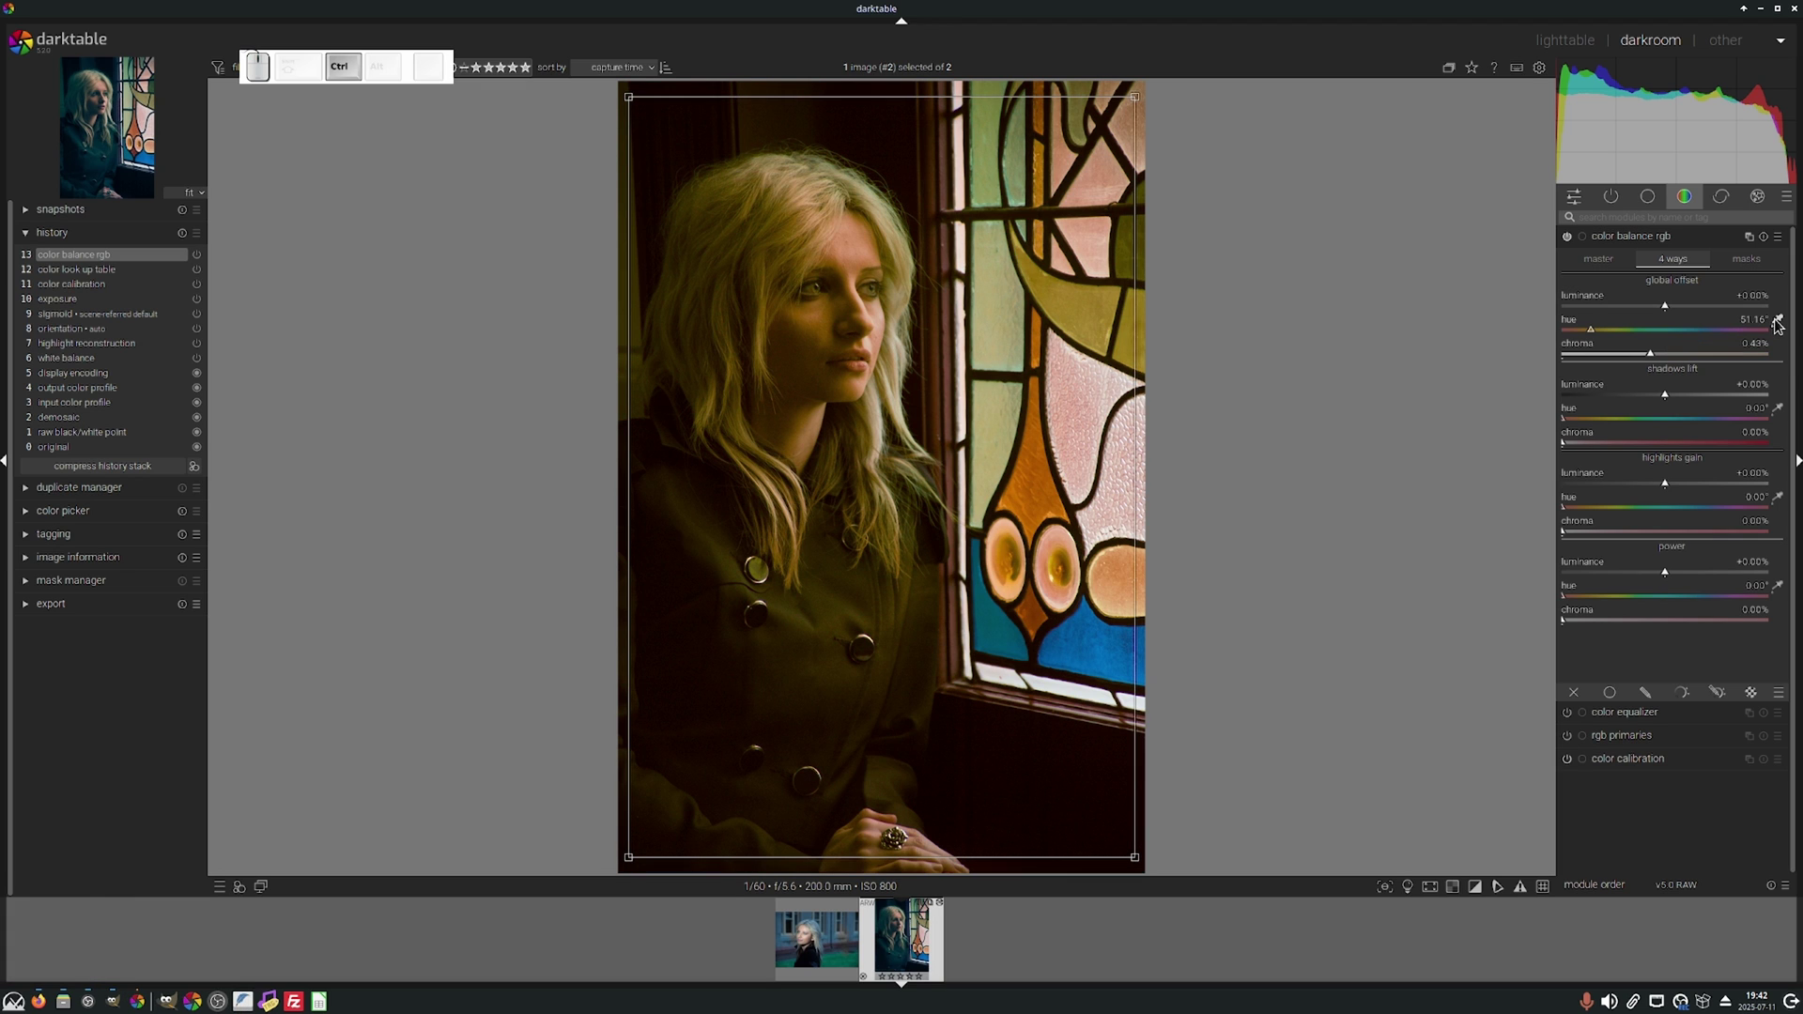